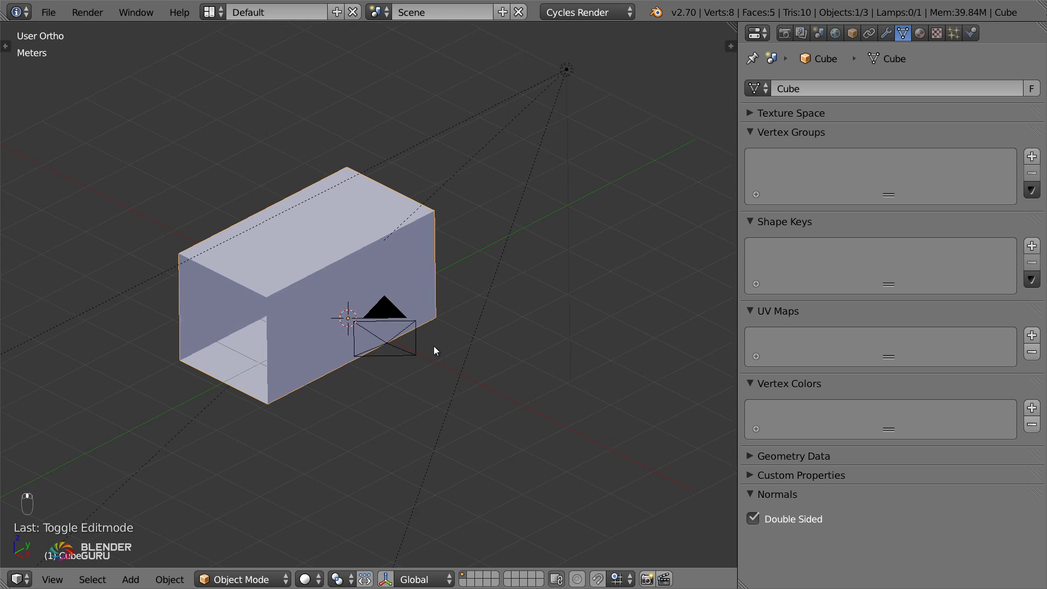
Check the room from the front and through the scene camera.
key(Tab)
key(g)
drag(312, 332, 382, 318)
key(Tab)
key(KP_1)
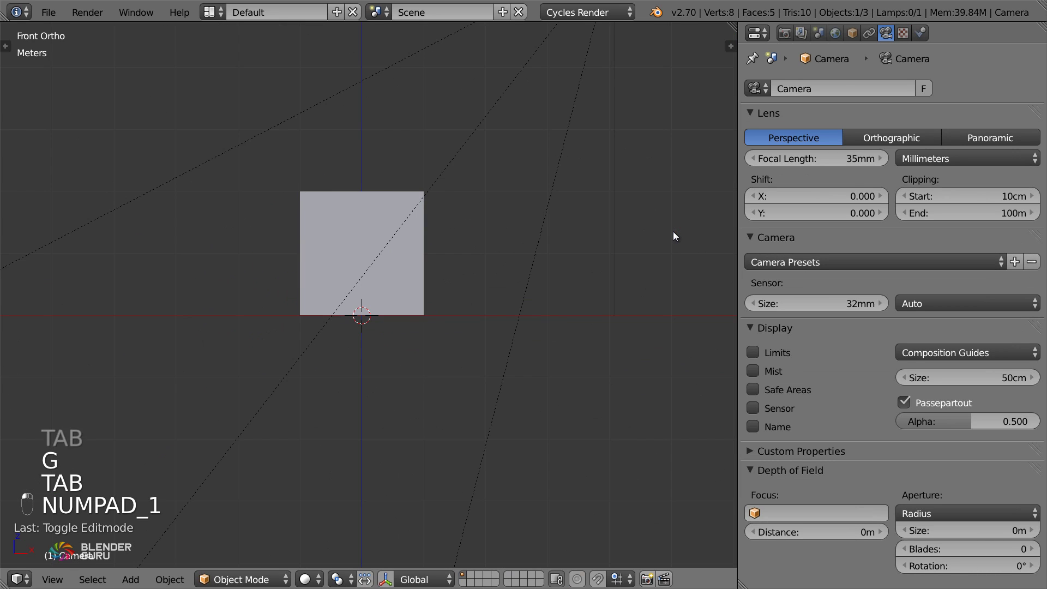
key(ctrl+alt+KP_0)
Reposition the camera inside the room and start editing the room mesh.
key(g)
key(g)
key(g)
key(g)
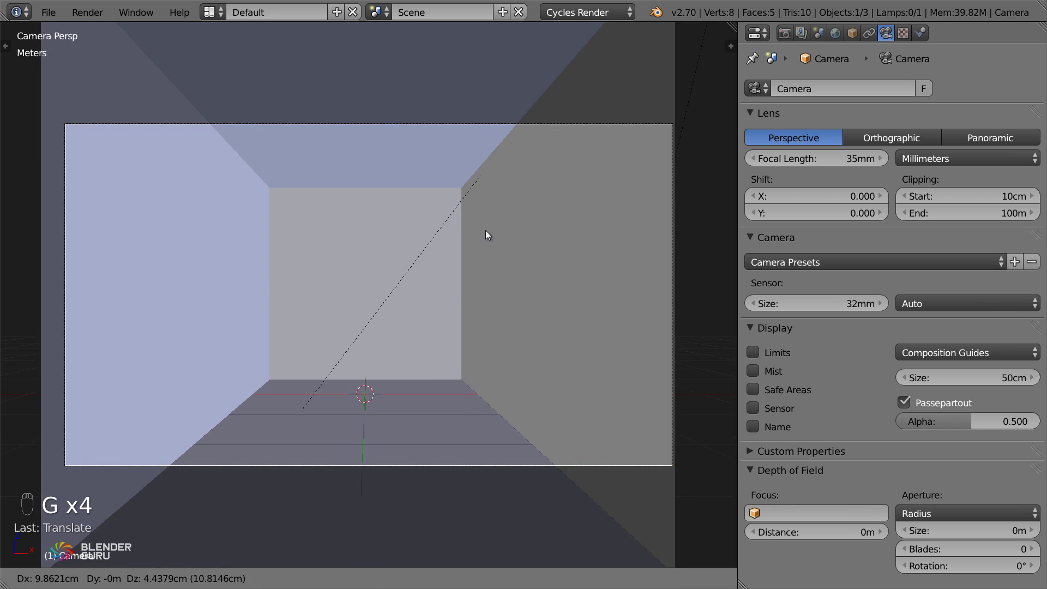
key(g)
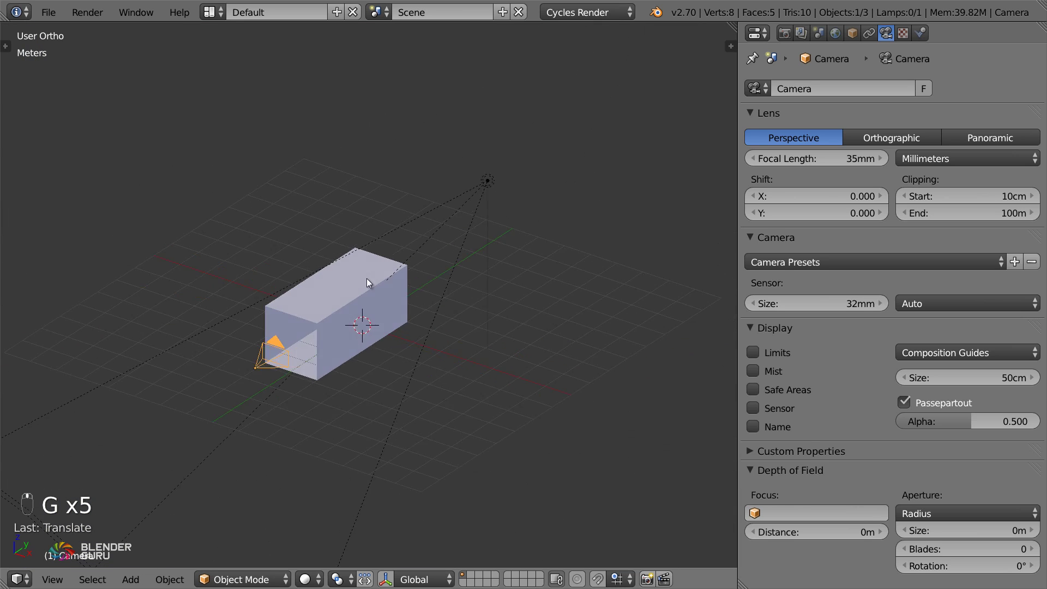
key(Tab)
Stretch the room's end along its length and add loop cuts around the side wall.
key(g)
key(Tab)
key(Tab)
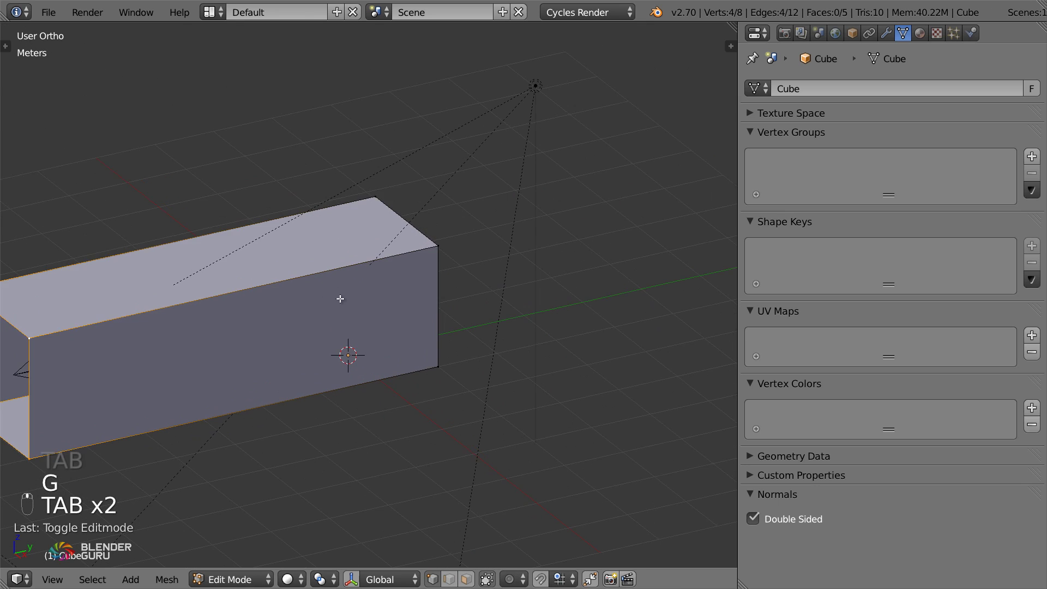
key(ctrl+r)
key(g)
key(ctrl+r)
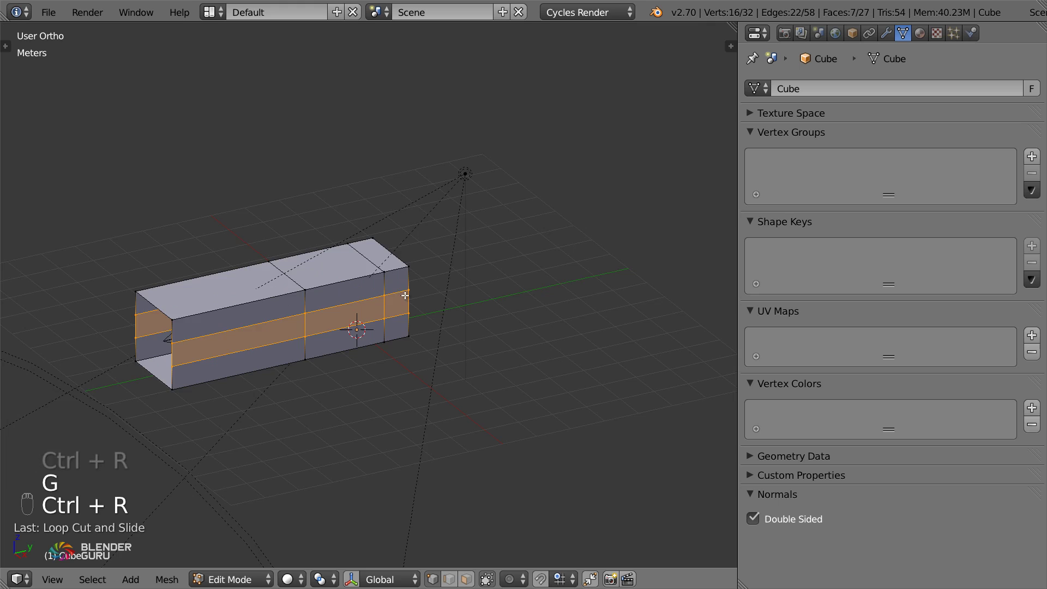
Delete the faces between the cuts to leave a window hole, then view it from the camera.
key(g)
key(g)
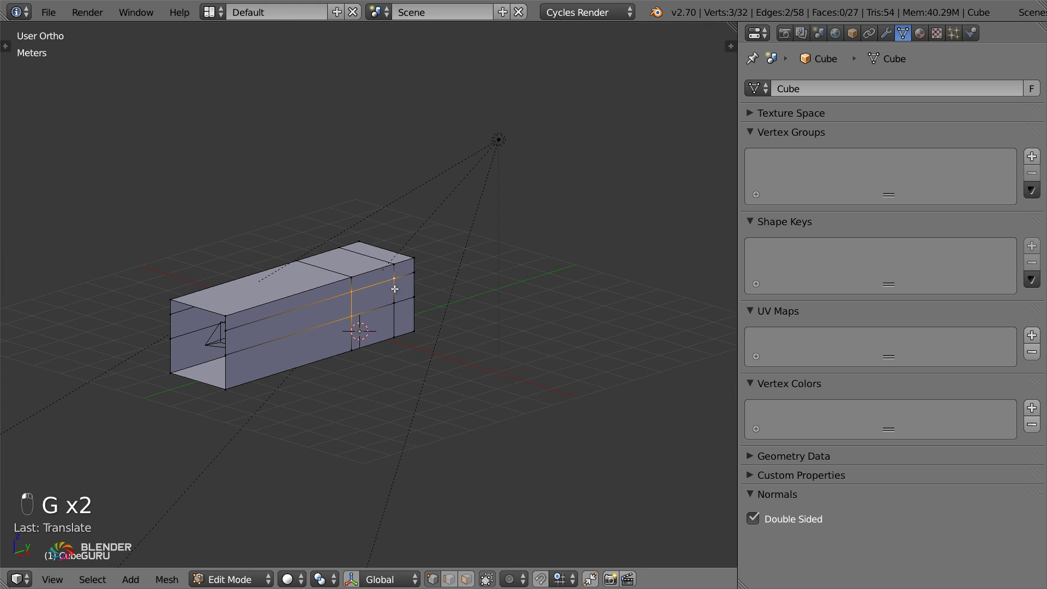
key(x)
key(Tab)
key(KP_0)
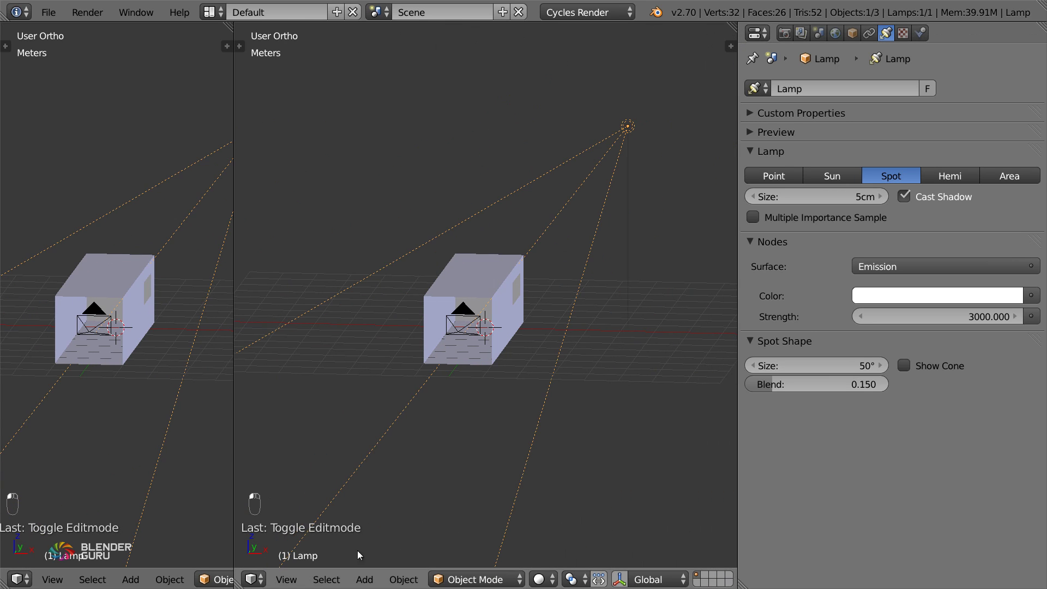
Feed the spot lamp's emission strength from a Light Falloff node in the Node Editor.
click(256, 582)
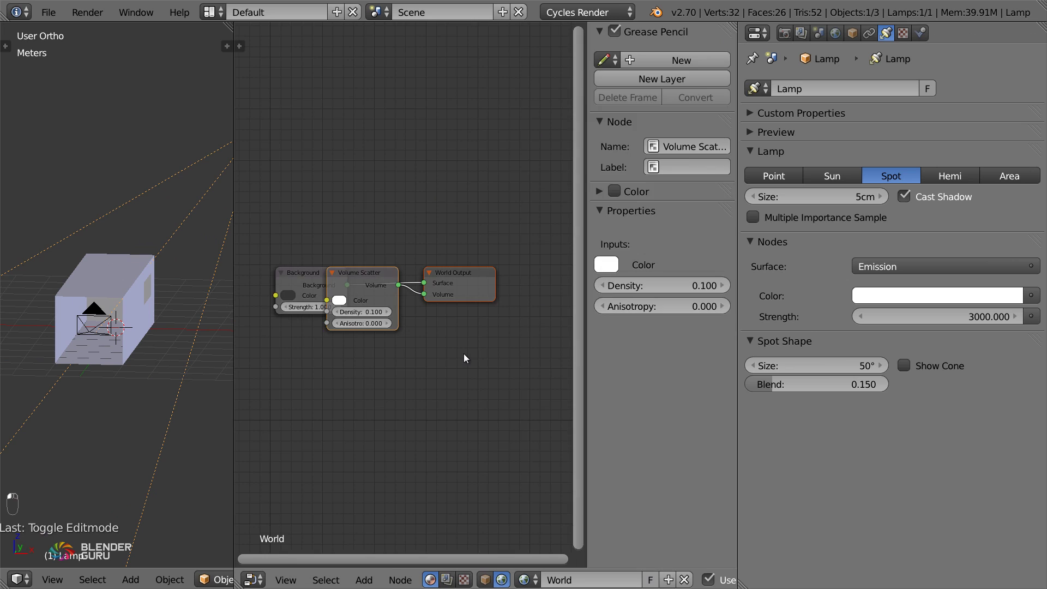
key(n)
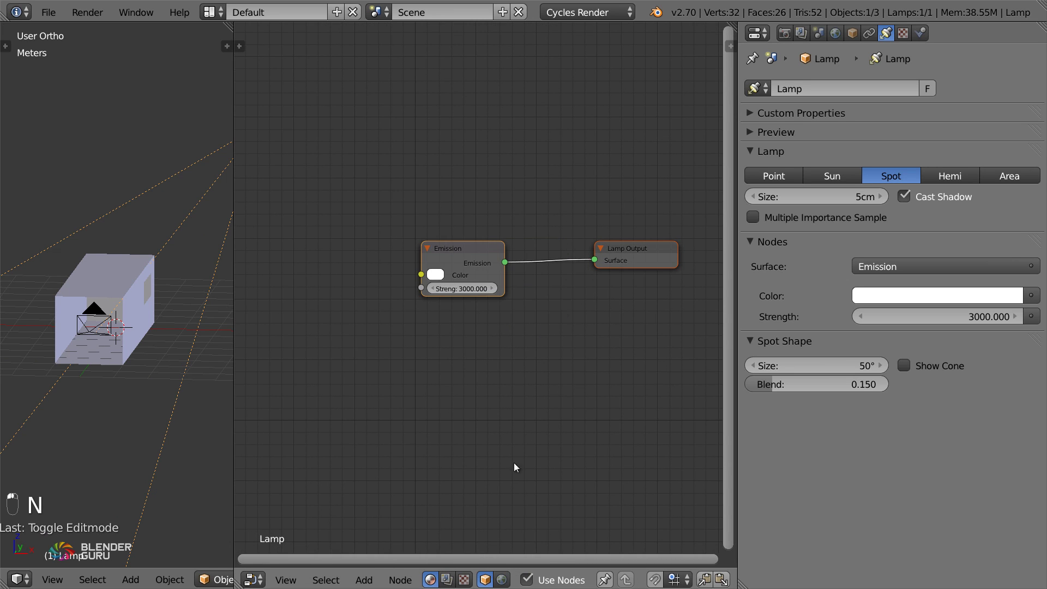
key(shift+a)
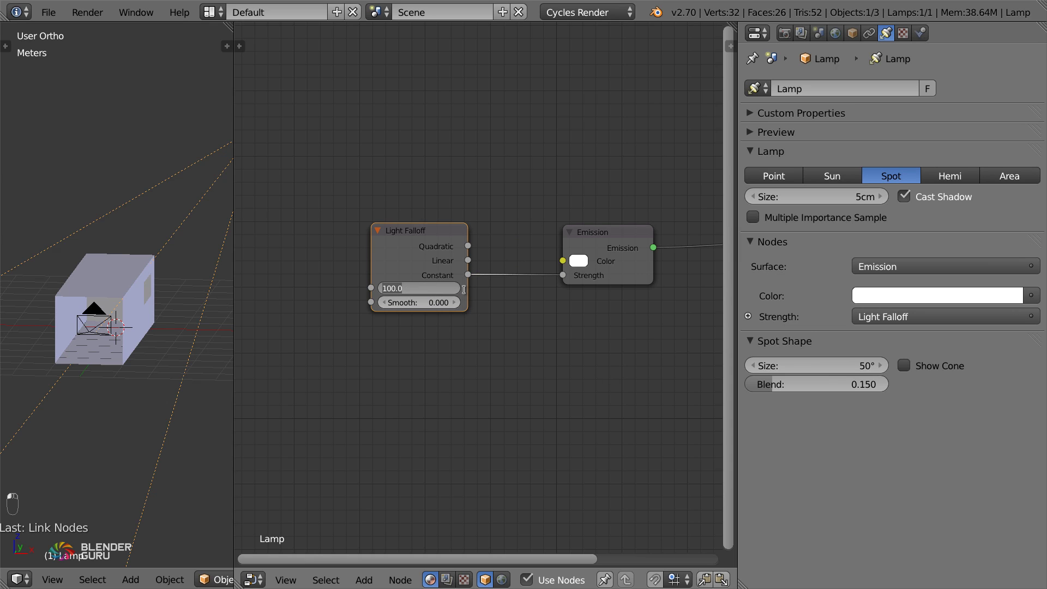
key(KP_0)
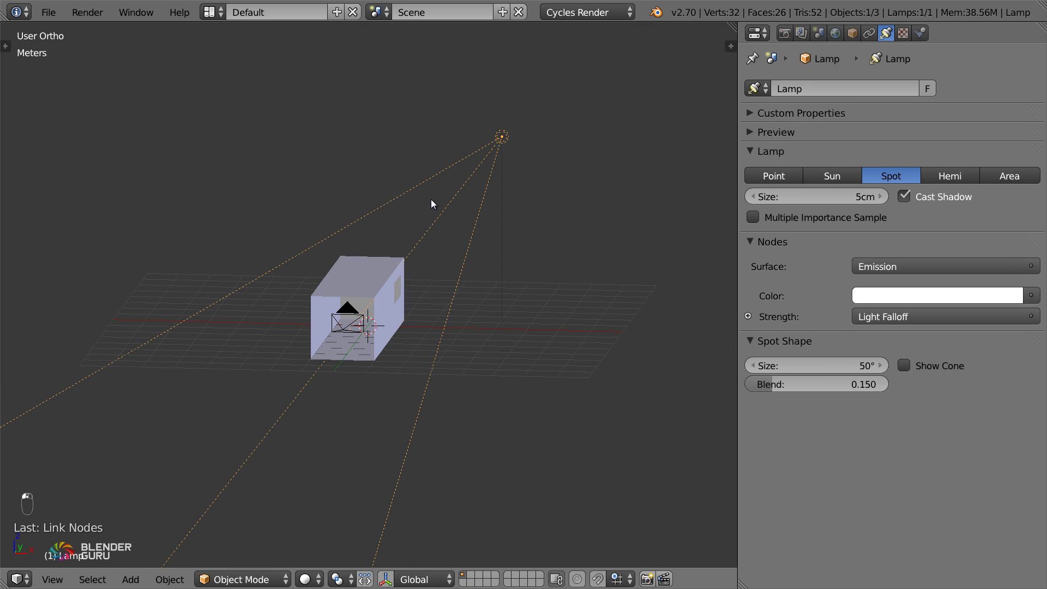
Move the spot lamp just outside the window using front and side views.
key(KP_1)
key(KP_2)
key(KP_1)
key(g)
Rotate the lamp to shine into the room and check the result through the camera.
key(r)
key(g)
key(r)
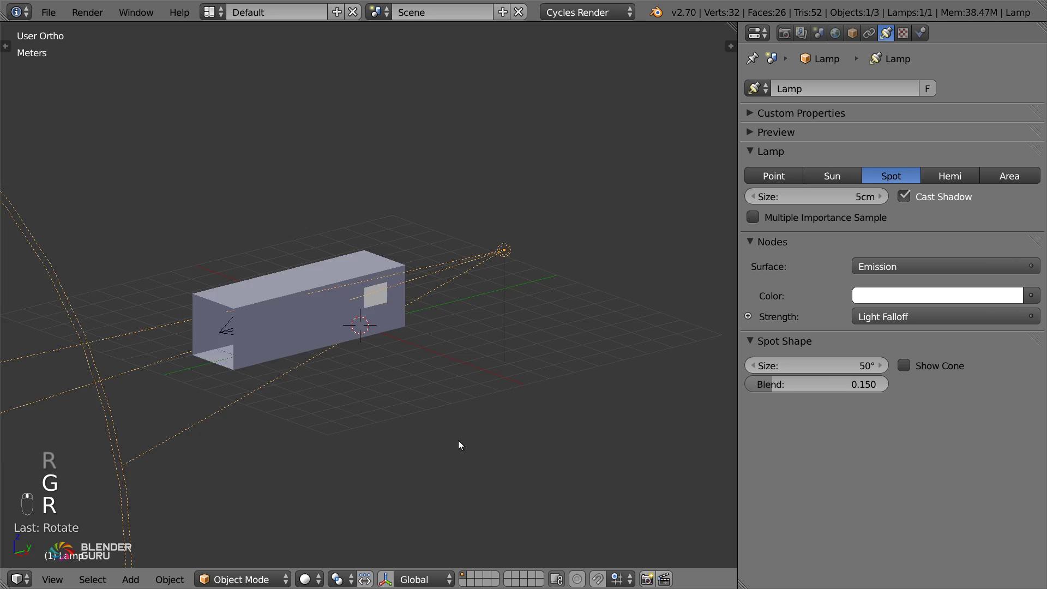
key(KP_0)
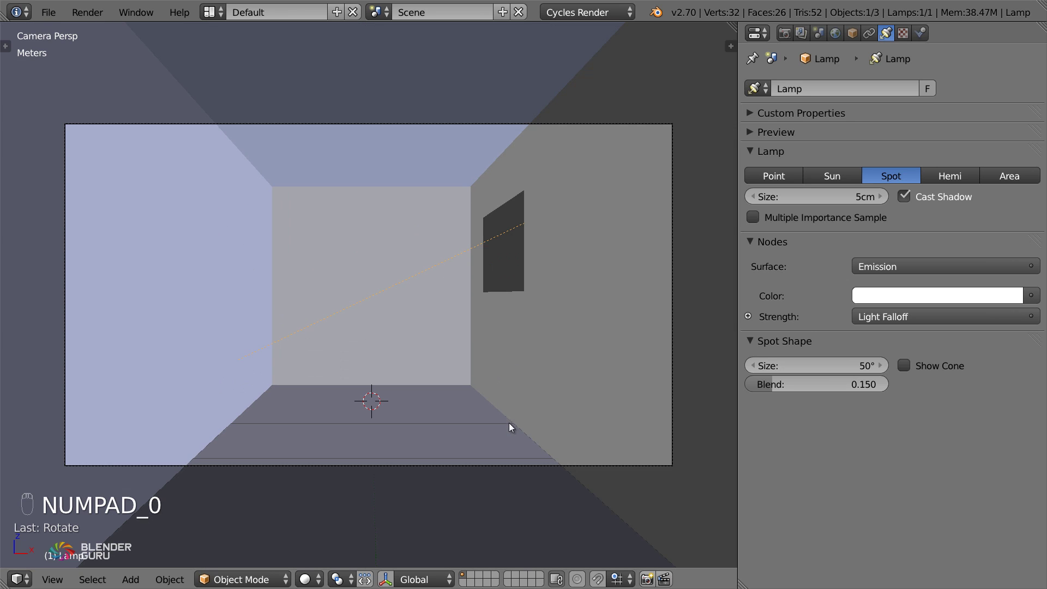
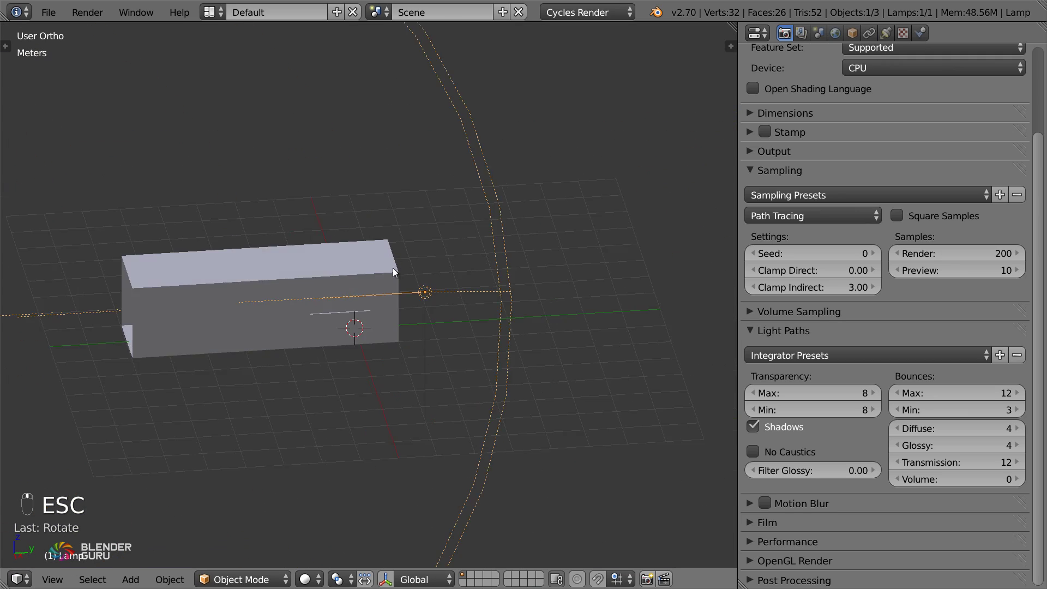
Add a new plane beside the lamp from top view and start editing its mesh.
key(KP_7)
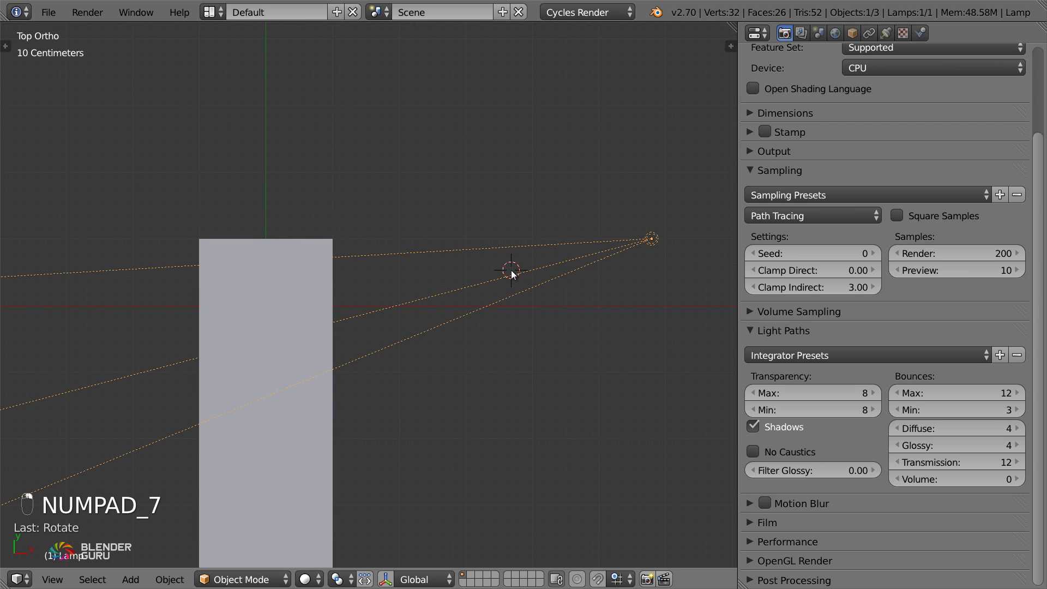
key(shift+a)
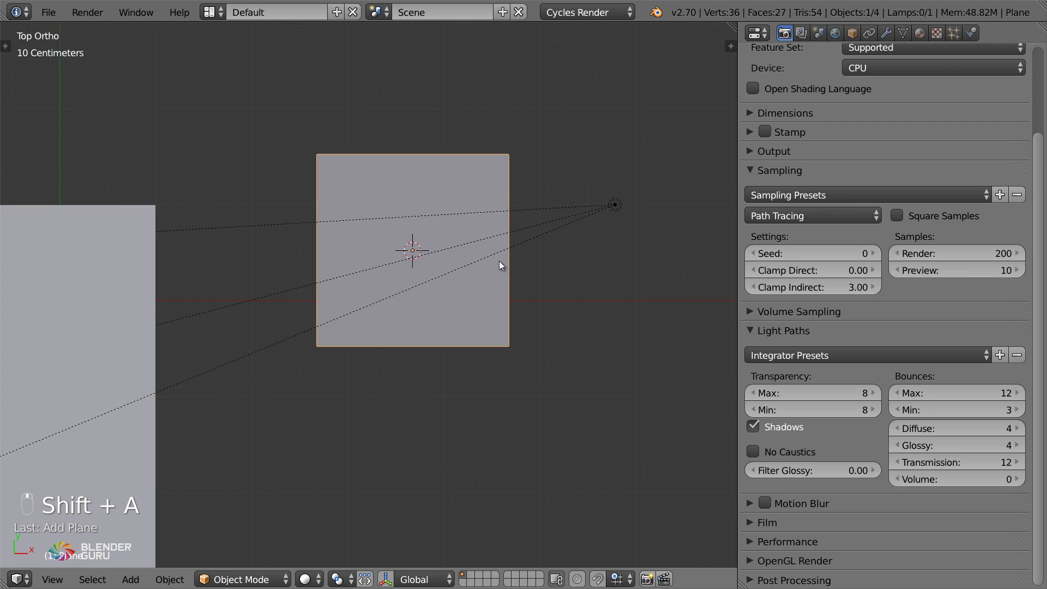
key(Tab)
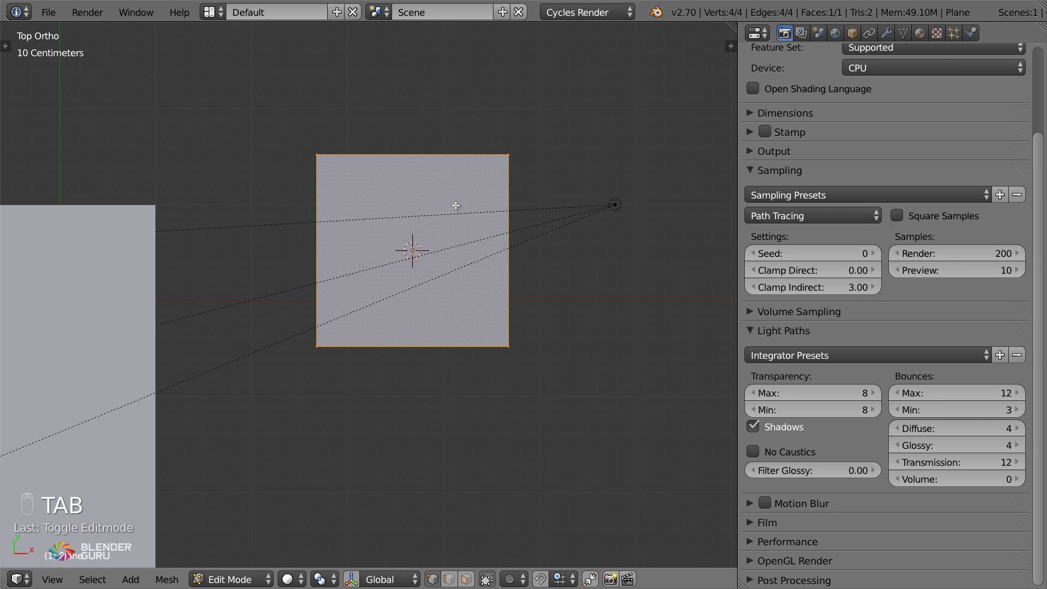
Subdivide the plane repeatedly into a dense 1024-face grid.
key(w)
key(t)
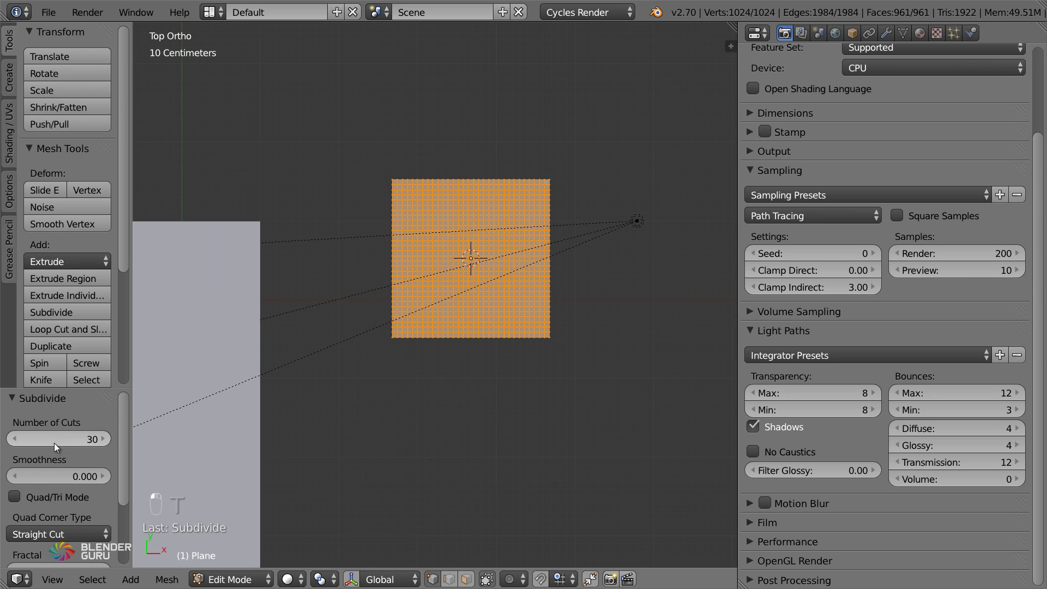
drag(100, 436, 68, 437)
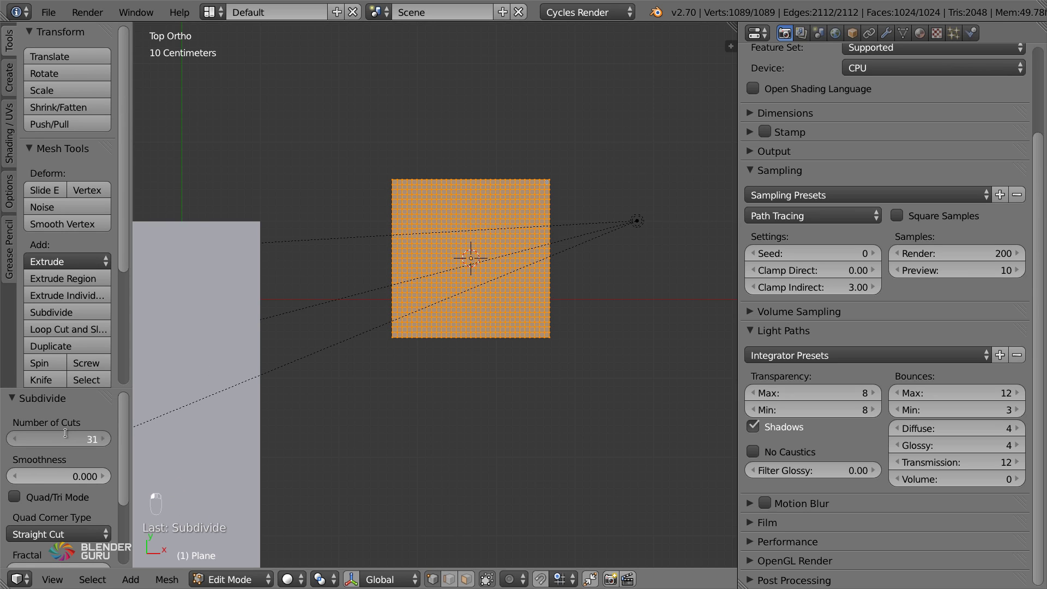
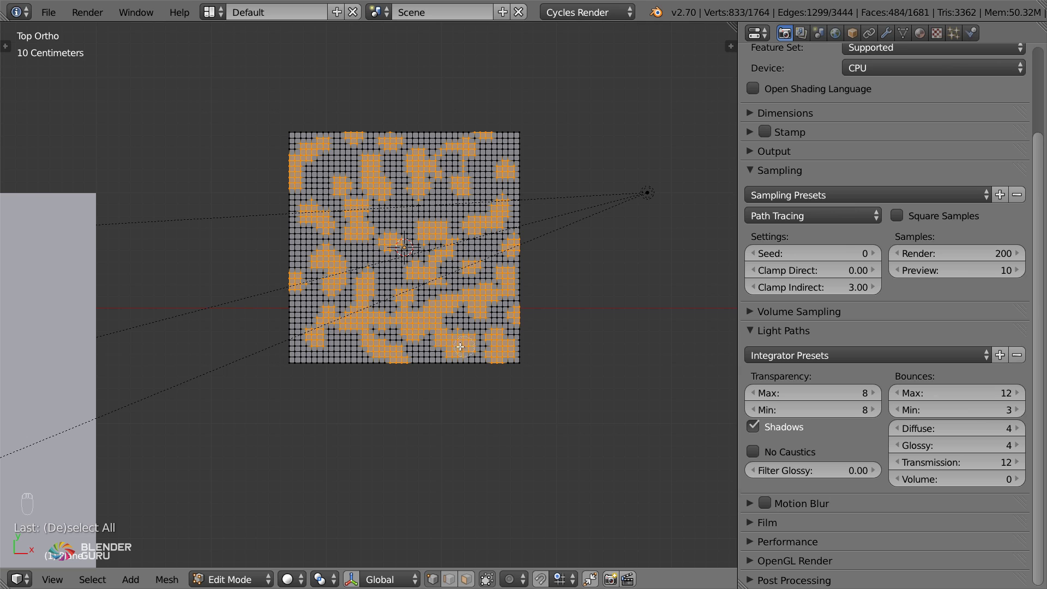
Delete the randomly selected faces to leave a holey pattern and tilt the plane from front view.
key(x)
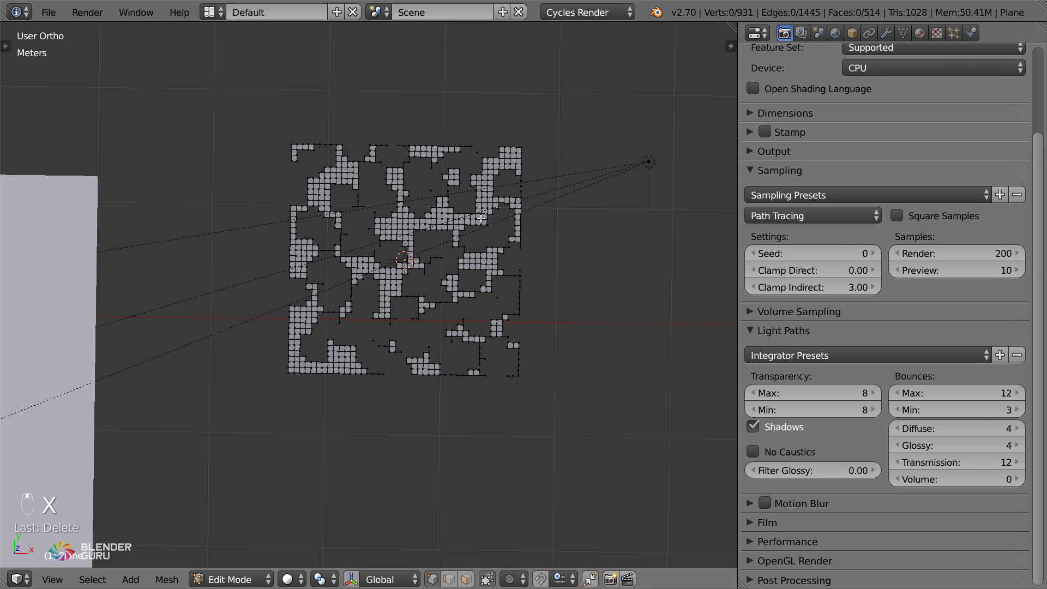
key(Tab)
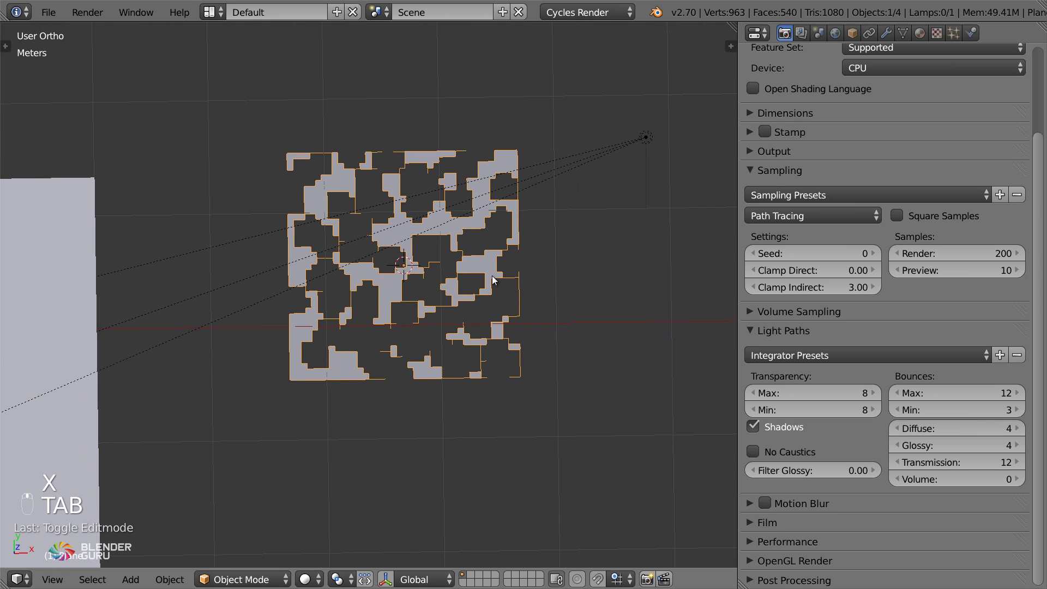
key(KP_1)
key(r)
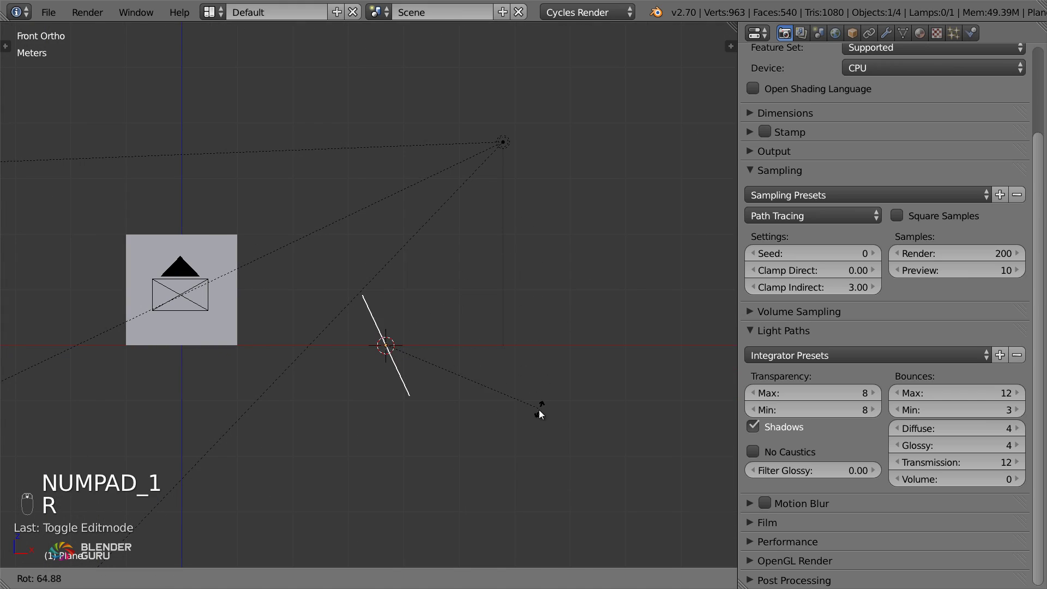
Move and scale the patterned plane toward the room's window.
key(g)
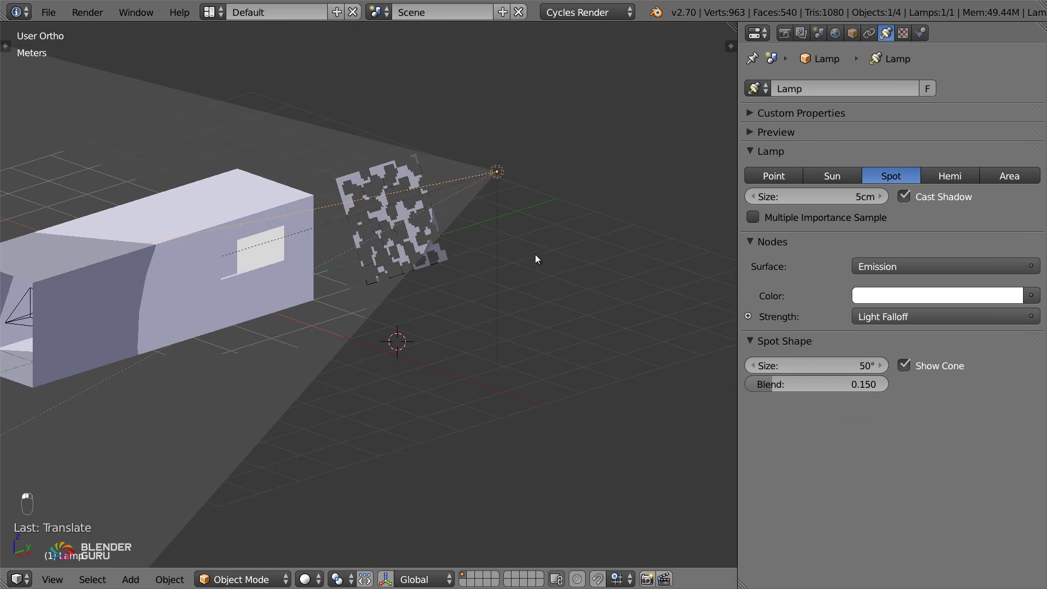
key(g)
key(s)
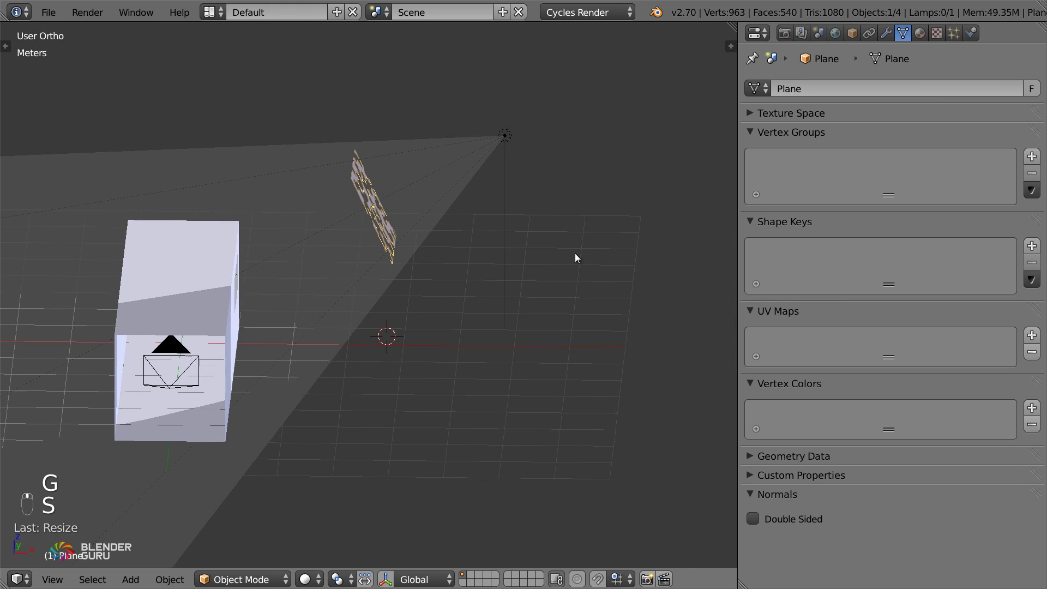
key(g)
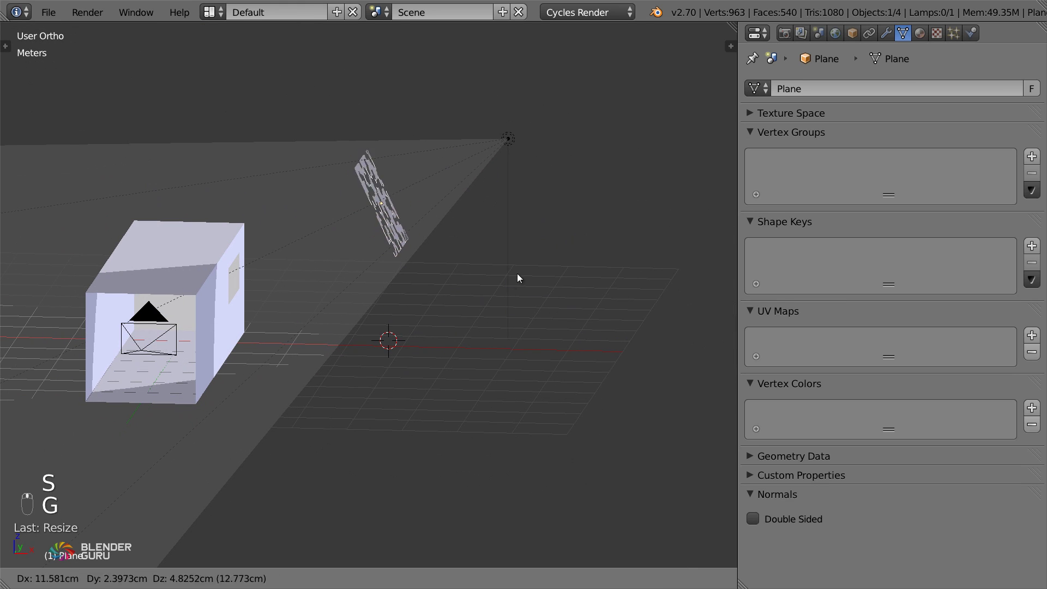
key(s)
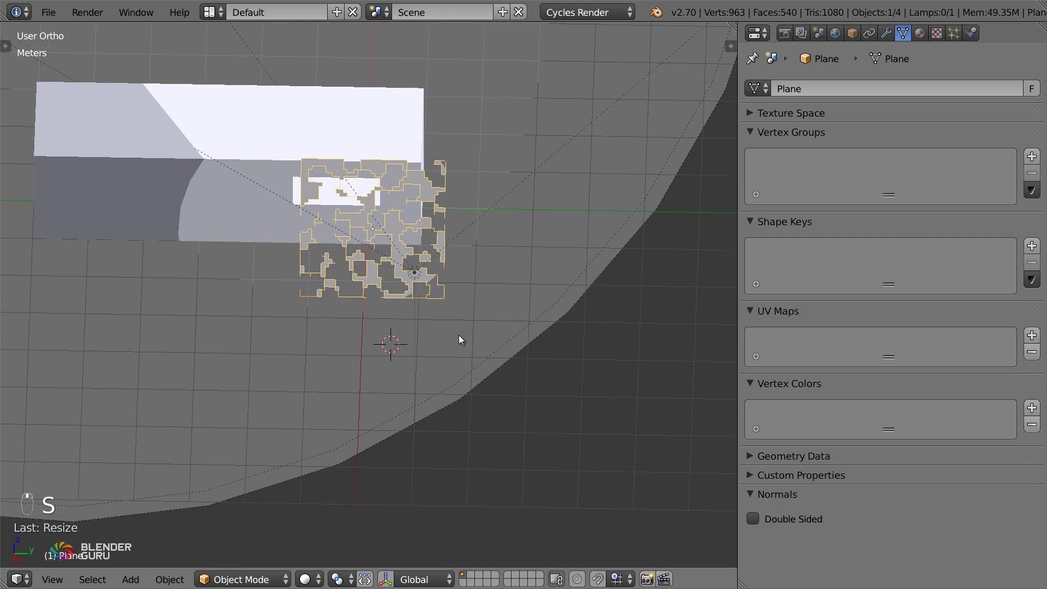
Scale up the mask plane and seat it against the window between spotlight and room.
key(s)
key(g)
drag(476, 274, 478, 282)
key(g)
key(g)
key(s)
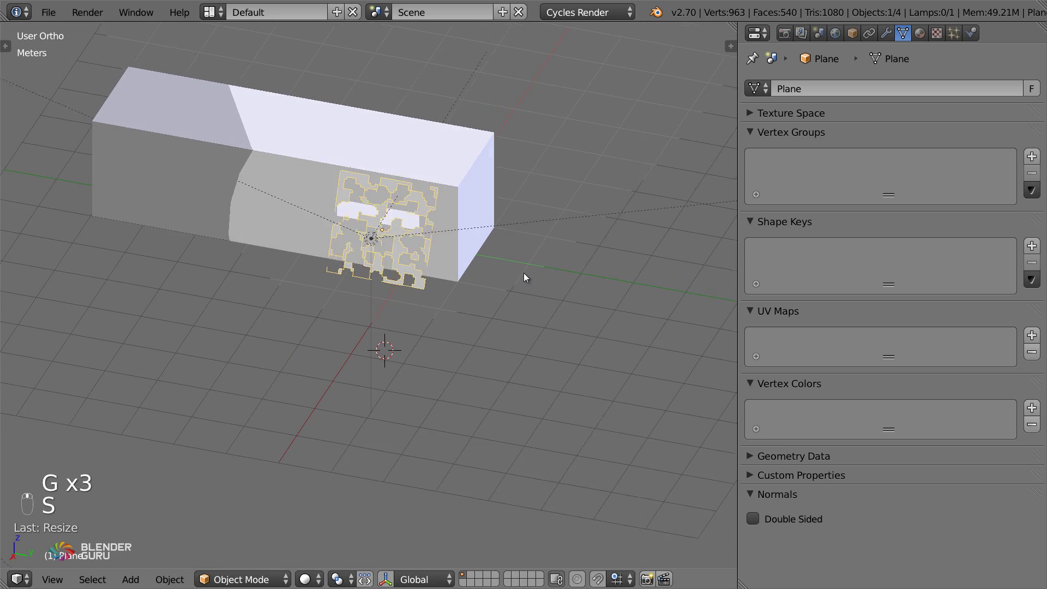
Look through the scene camera and render the patterned light beam entering the room.
key(g)
key(KP_0)
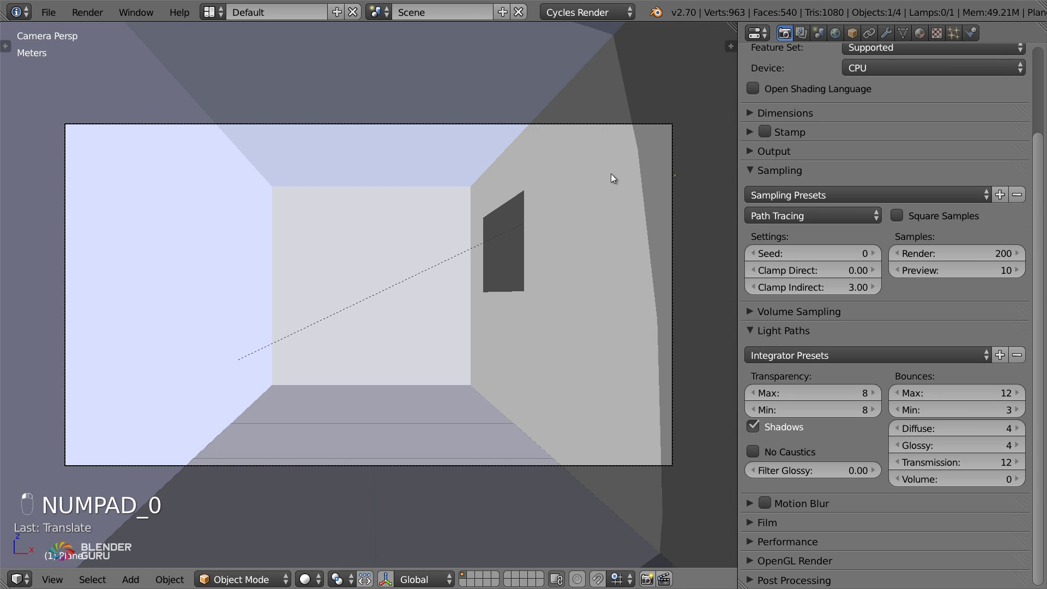